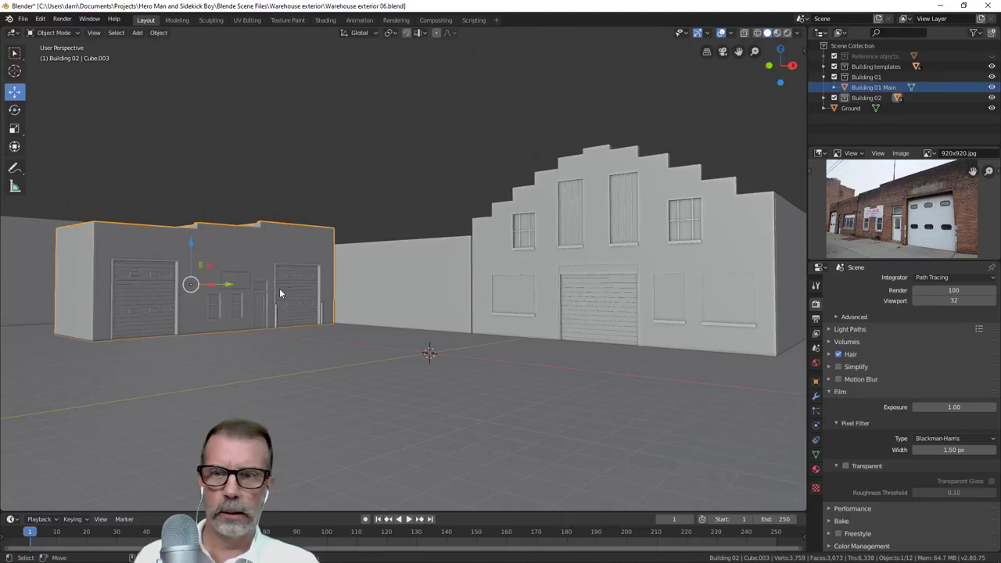
- Orbit and zoom to a close, front-on view of Building 02's facade and its two garage doors
middle_click(257, 292)
scroll("up", 3)
middle_click(399, 293)
middle_click(357, 295)
middle_click(437, 294)
middle_click(555, 278)
middle_click(576, 271)
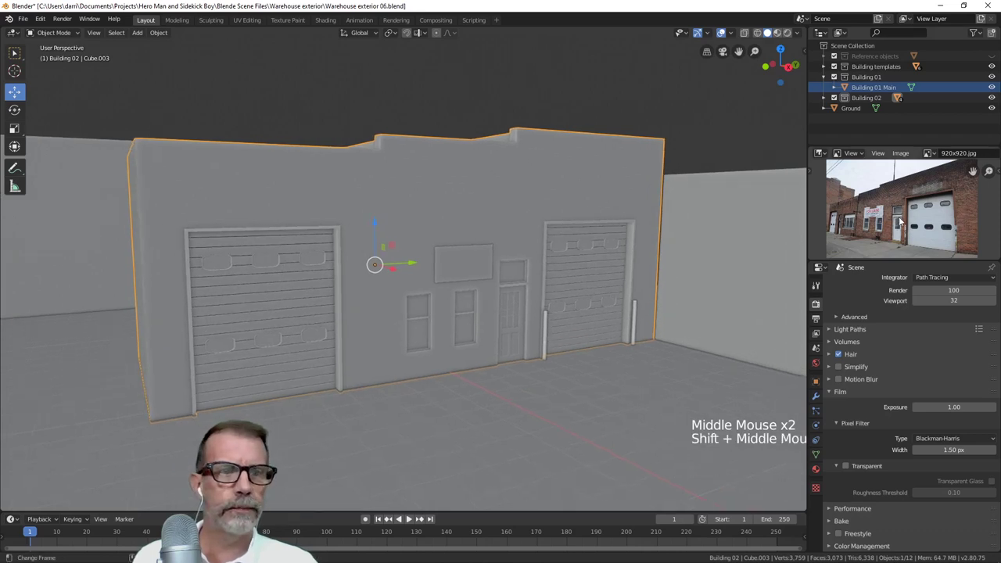
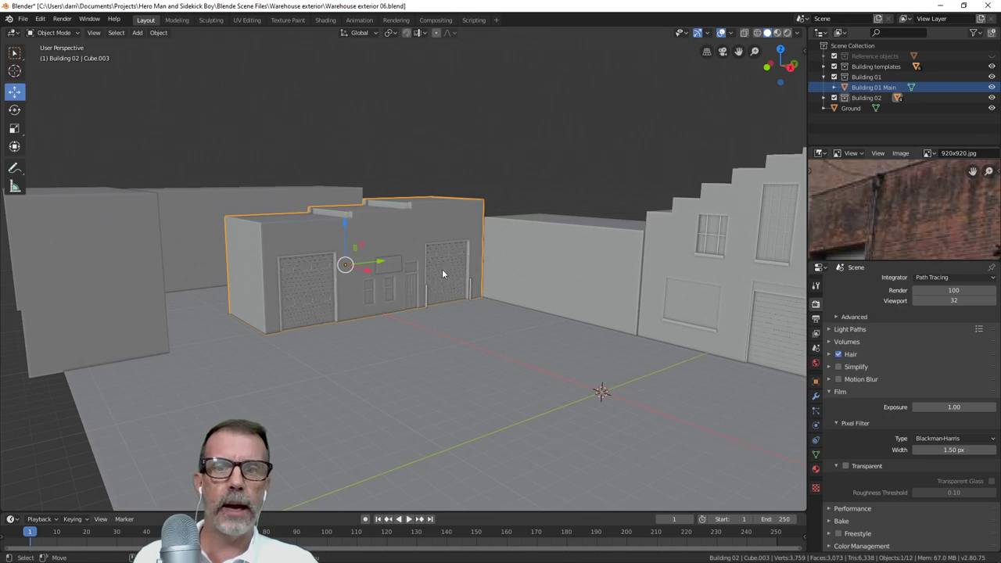
- Orbit out to show the small warehouse among the neighbouring blockout buildings and street
middle_click(453, 284)
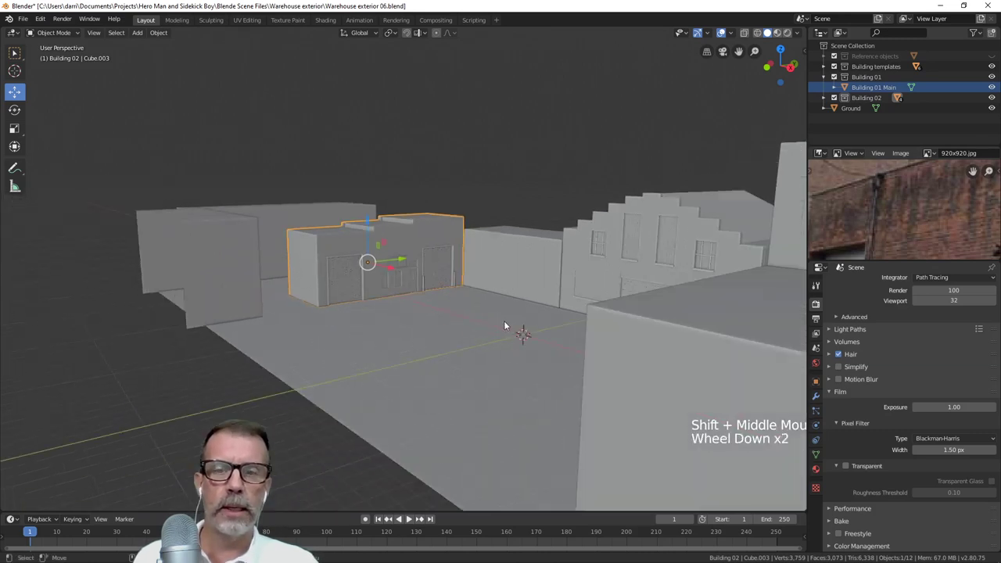
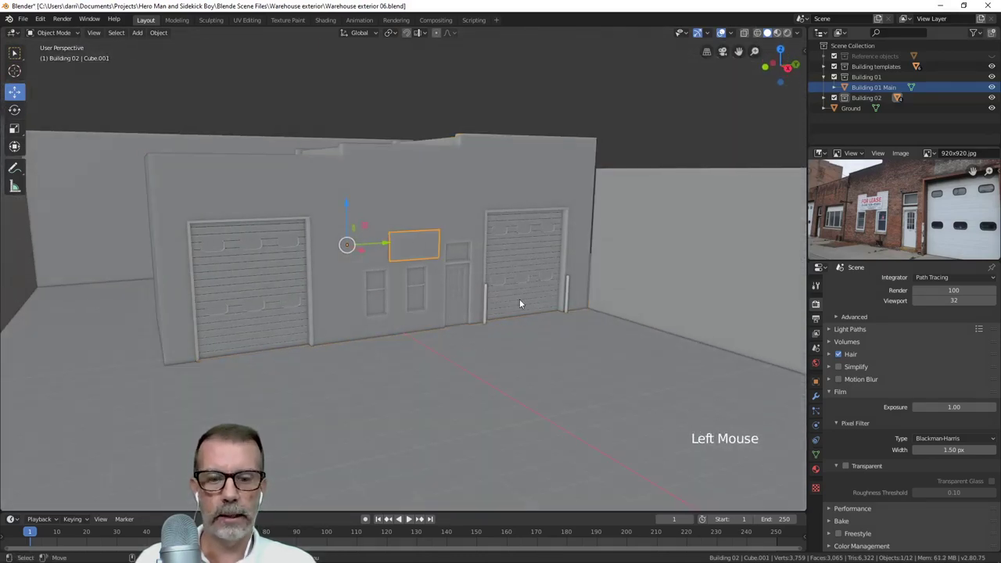
- Hide the other objects, select the Building 02 facade mesh and isolate it in Local View, facing its front
key("h")
middle_click(384, 296)
middle_click(411, 264)
left_click(415, 265)
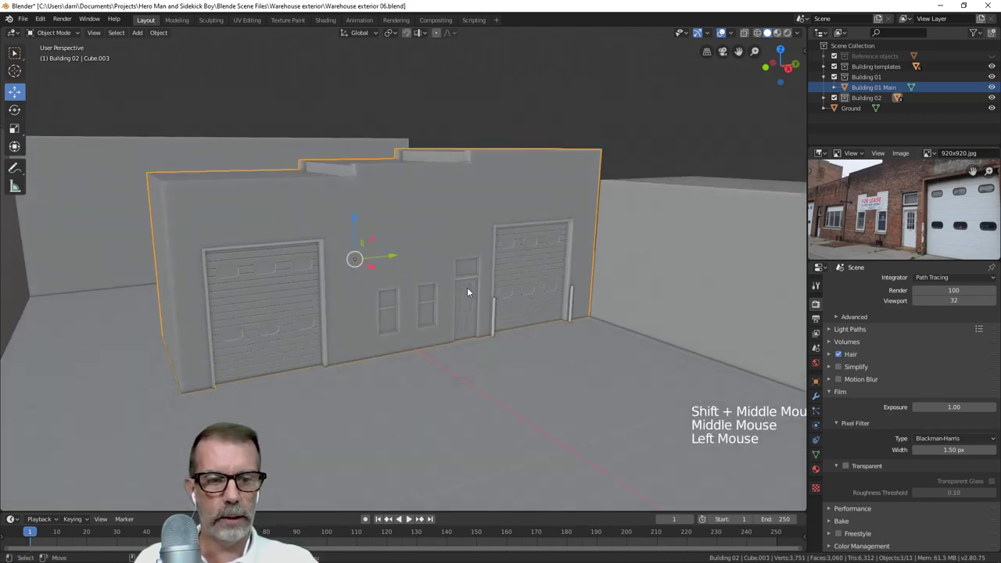
key("KP_Divide")
scroll("up", 3)
middle_click(444, 357)
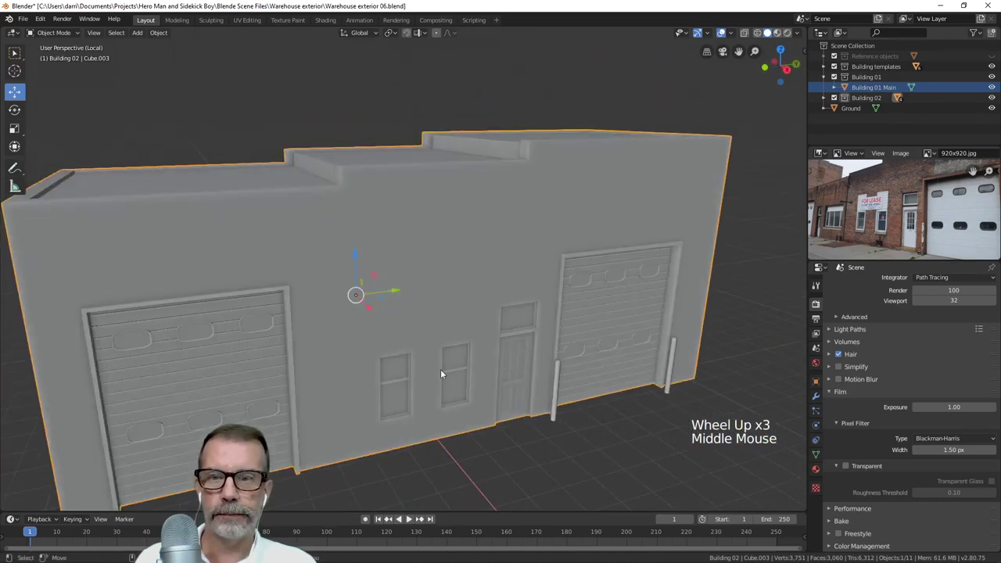
middle_click(457, 381)
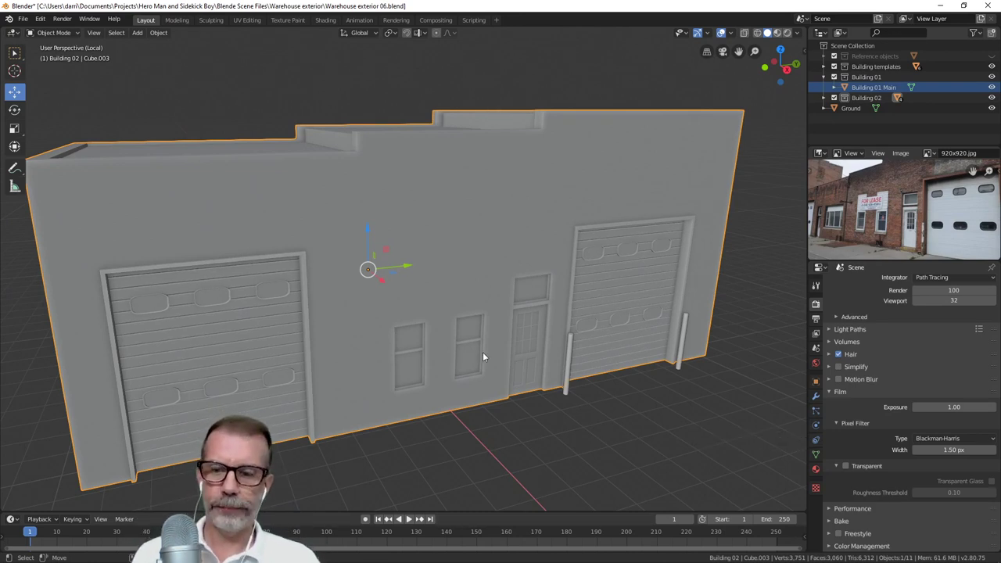
middle_click(470, 327)
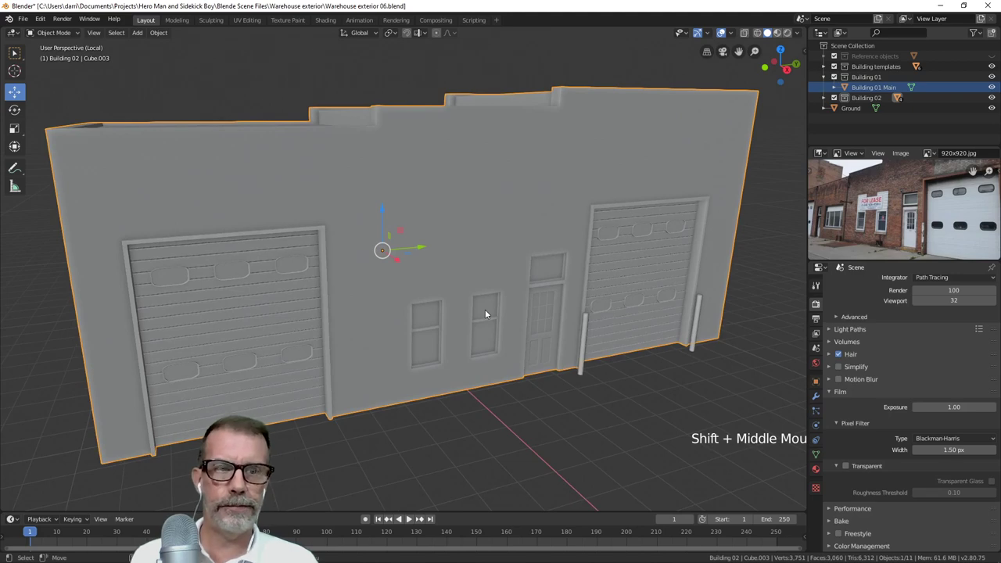
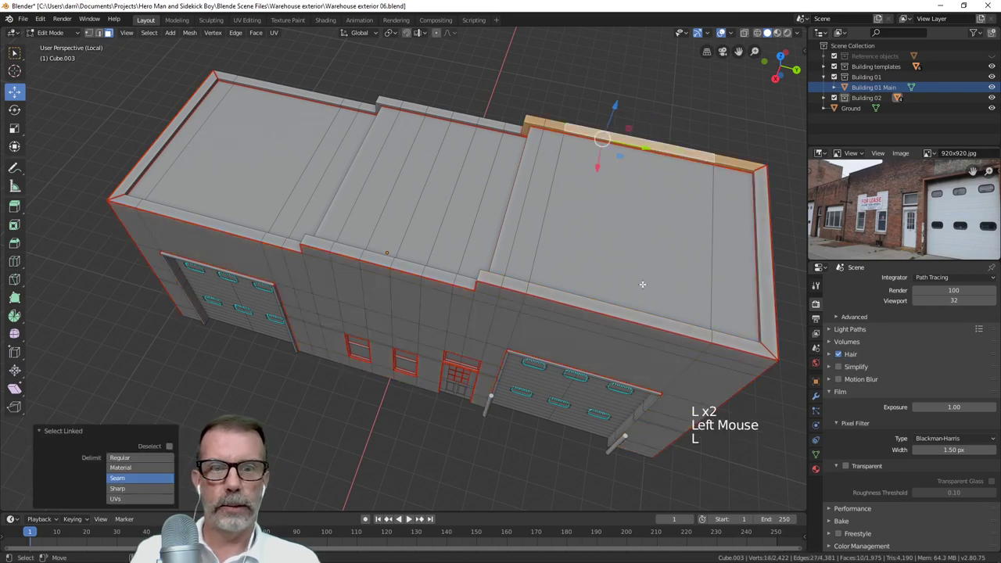
- Grow a seam-bounded face selection over the outer walls and parapet with repeated Select Linked (L)
key("ctrl+z")
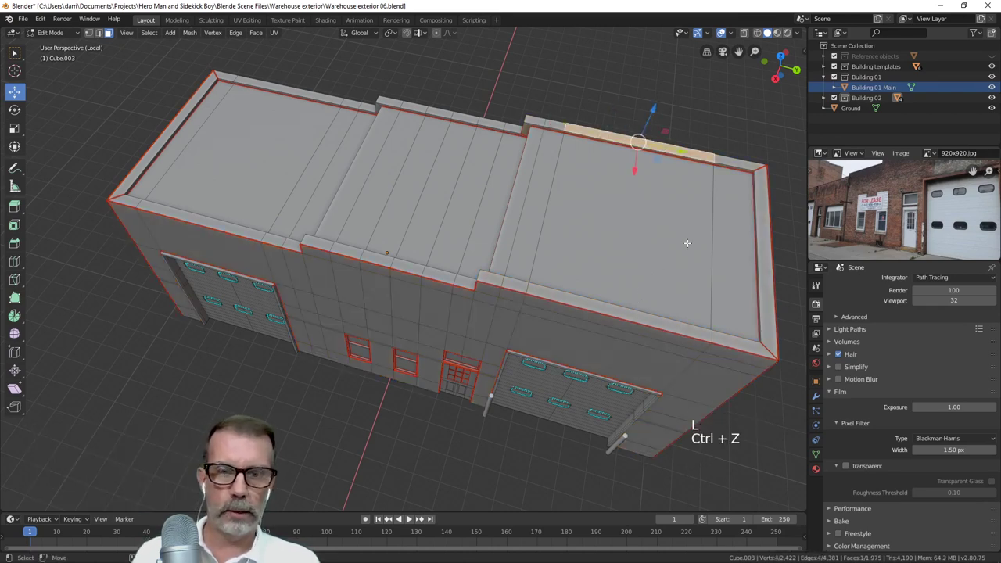
key("ctrl+z")
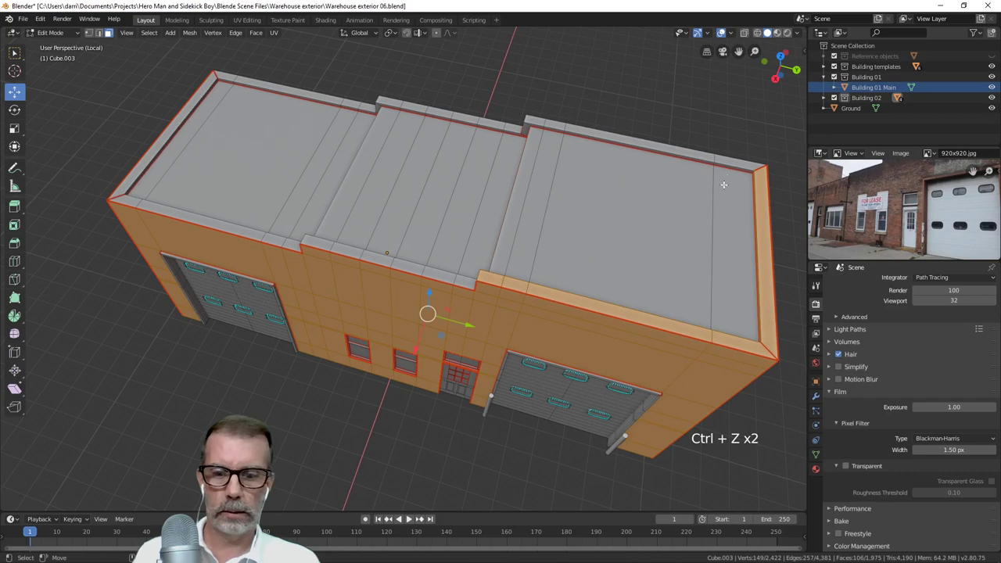
key("l")
key("l")
key("l")
key("l")
key("l")
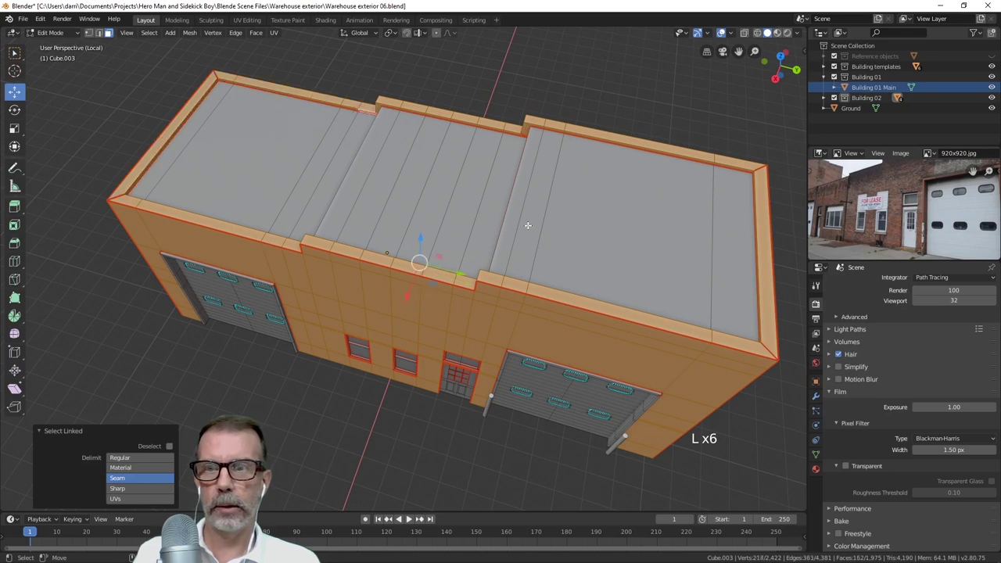
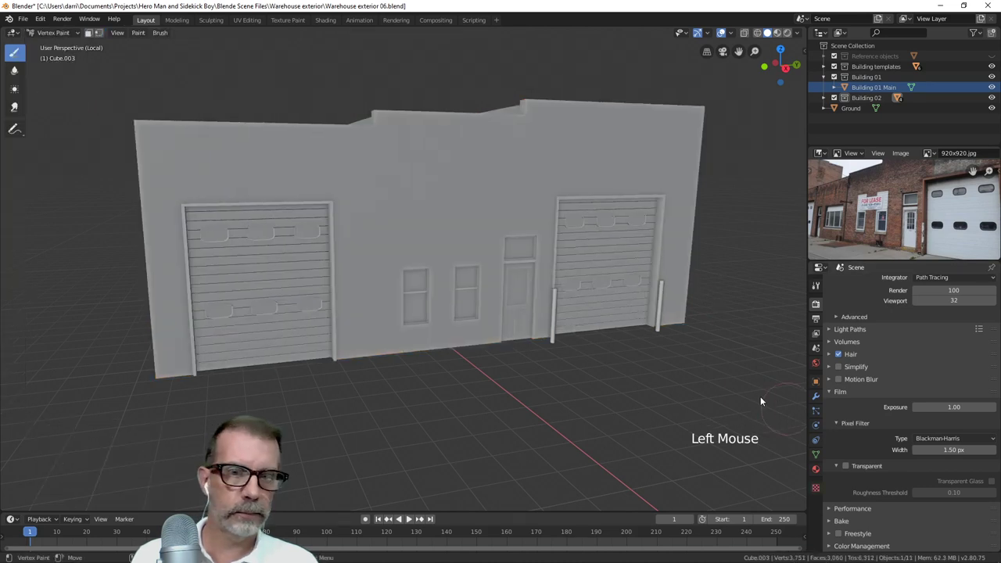
- Enable face-selection masking, set the brush colour to green and fill the wall faces (Shift+K)
left_click(92, 35)
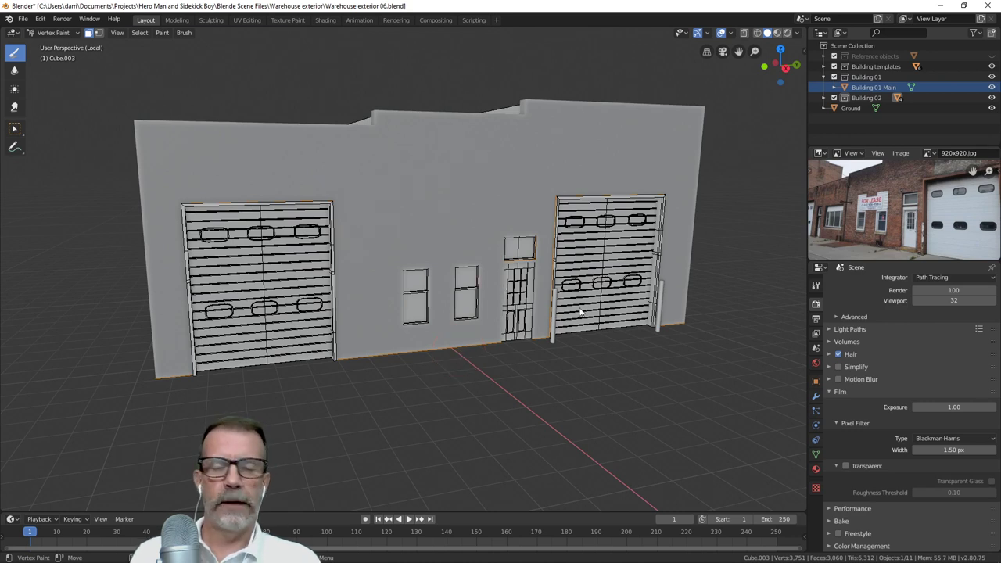
scroll("up", 3)
left_click(819, 287)
scroll("down", 3)
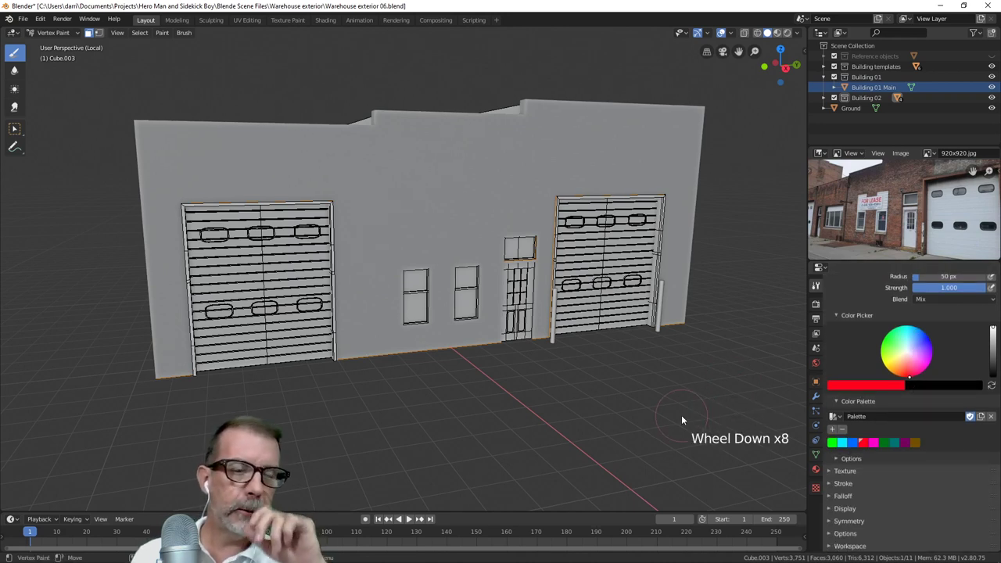
left_click(832, 447)
key("shift+k")
- Check the green walls from the front and above, then return to Edit Mode
middle_click(462, 227)
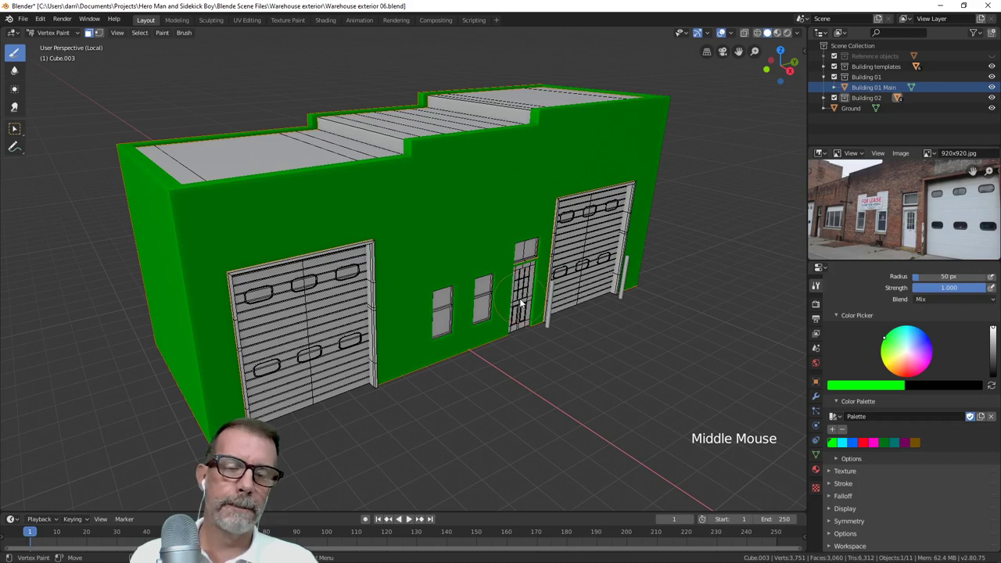
scroll("down", 3)
middle_click(522, 322)
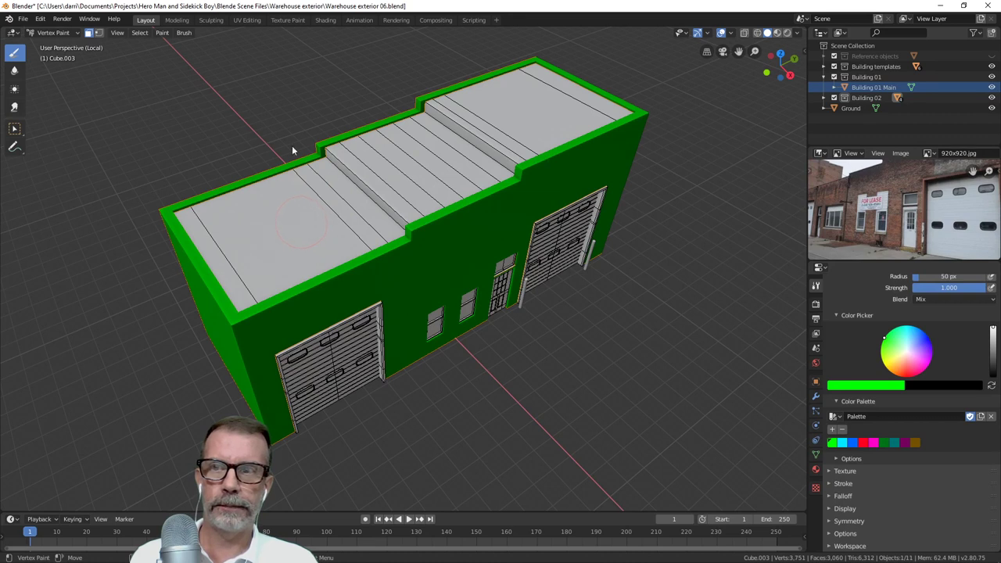
key("Tab")
- Select the garage door faces with Select Linked, switch to Vertex Paint and fill them blue
key("alt+a")
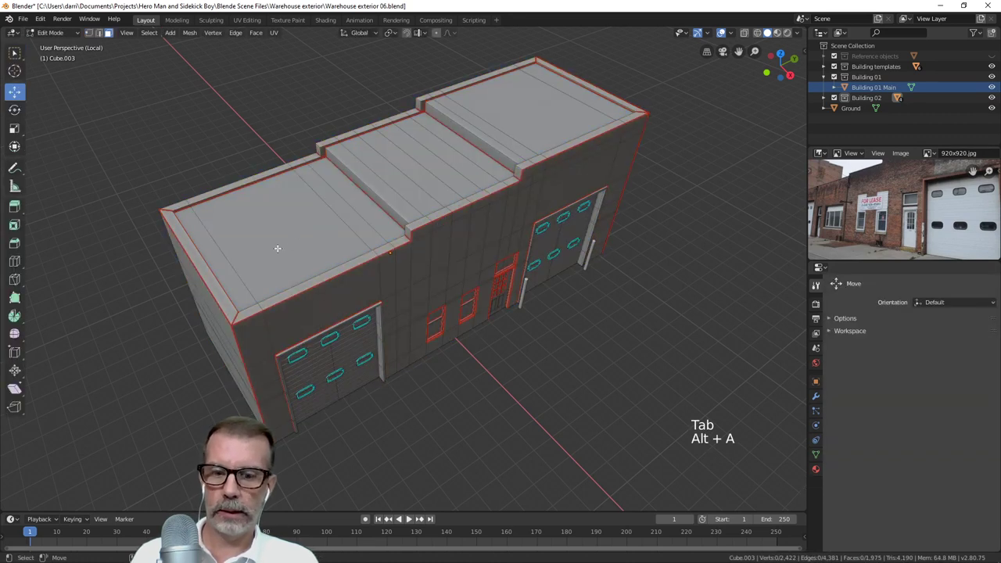
key("l")
key("l")
key("l")
key("Tab")
scroll("down", 3)
left_click(845, 445)
key("shift+k")
- Turn to face the facade and select the left garage door's linked faces for the blue fill
middle_click(528, 224)
scroll("up", 3)
middle_click(468, 225)
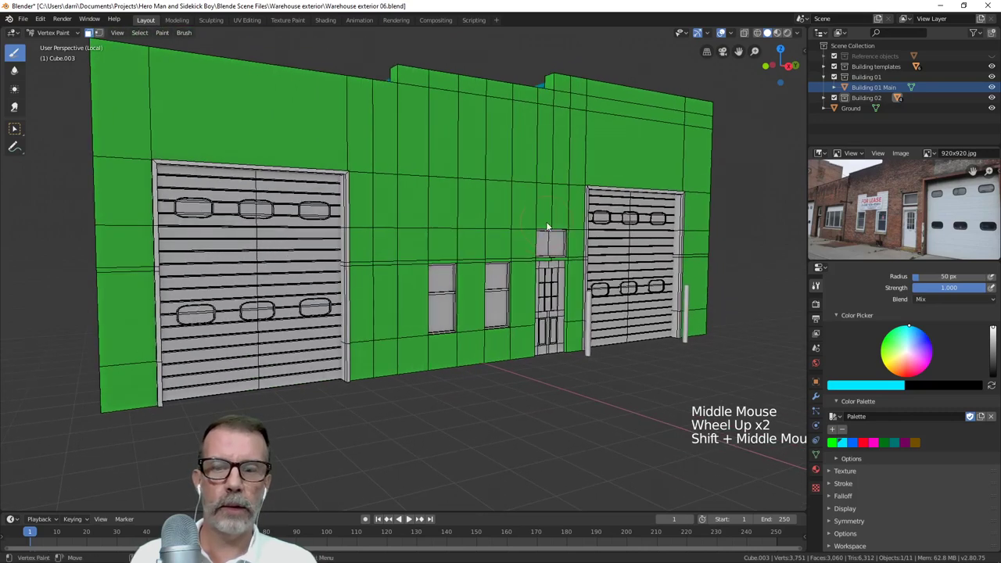
key("alt+a")
key("Tab")
key("l")
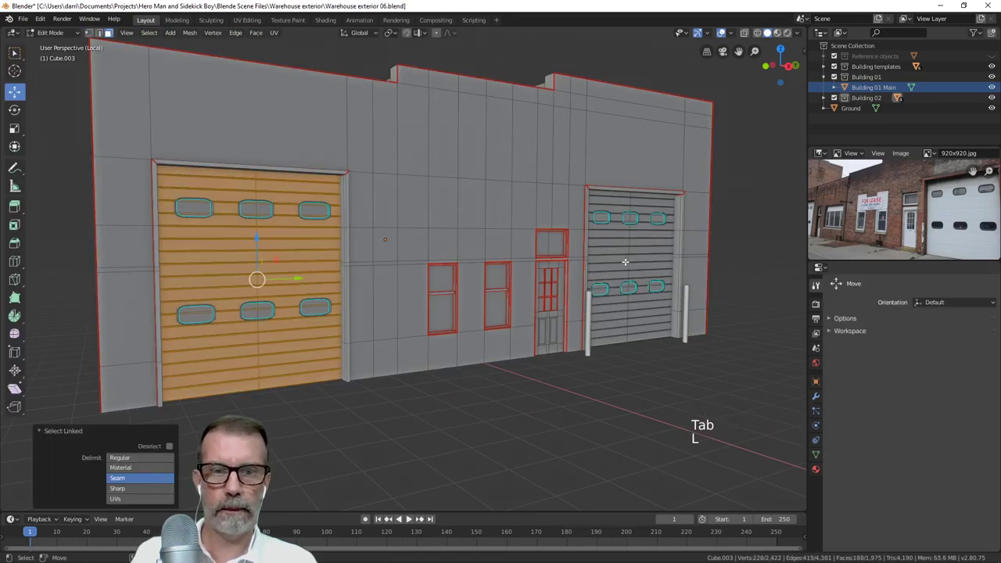
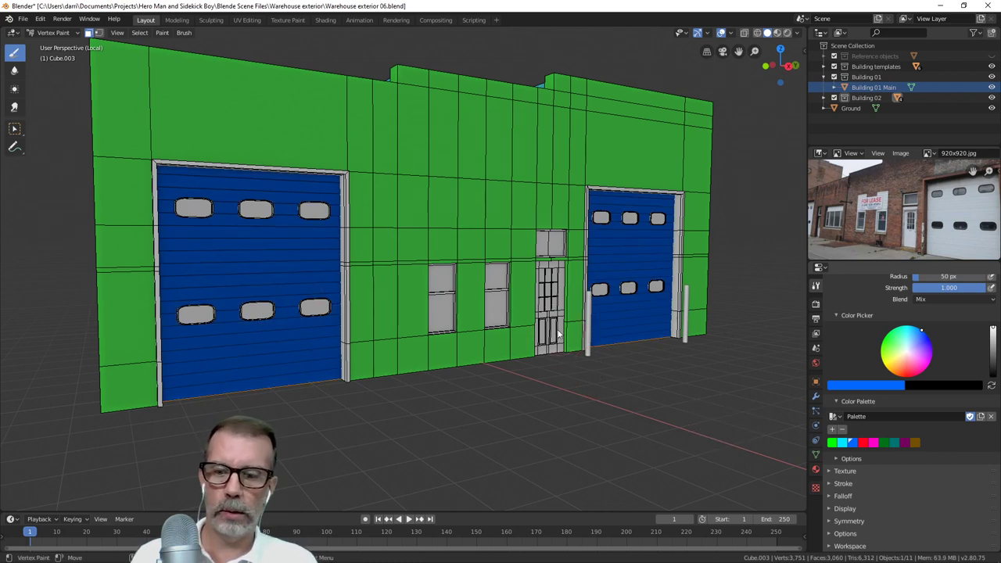
key("Tab")
- Clear the selection and re-enter Edit Mode to pick the entry door faces as their own set
key("alt+a")
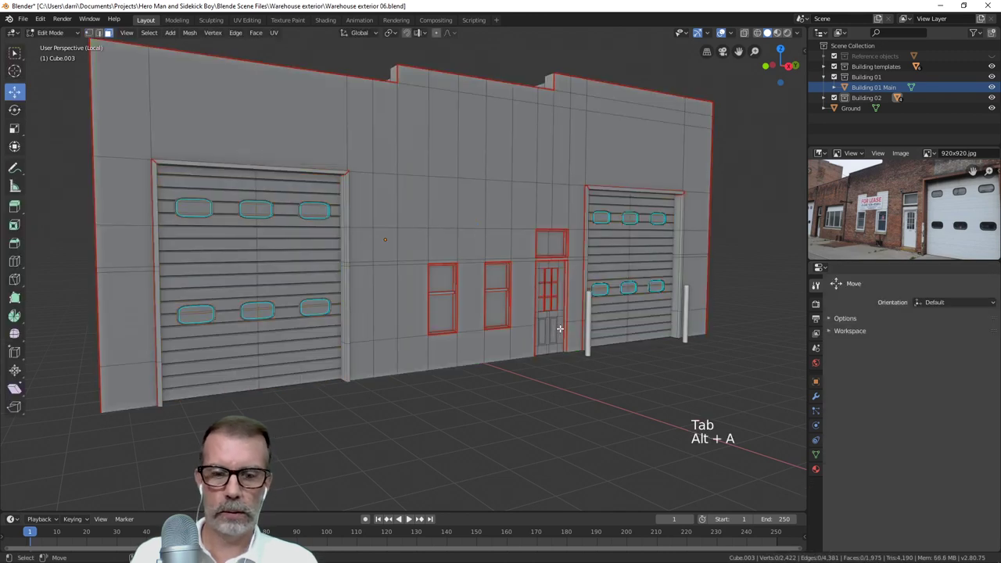
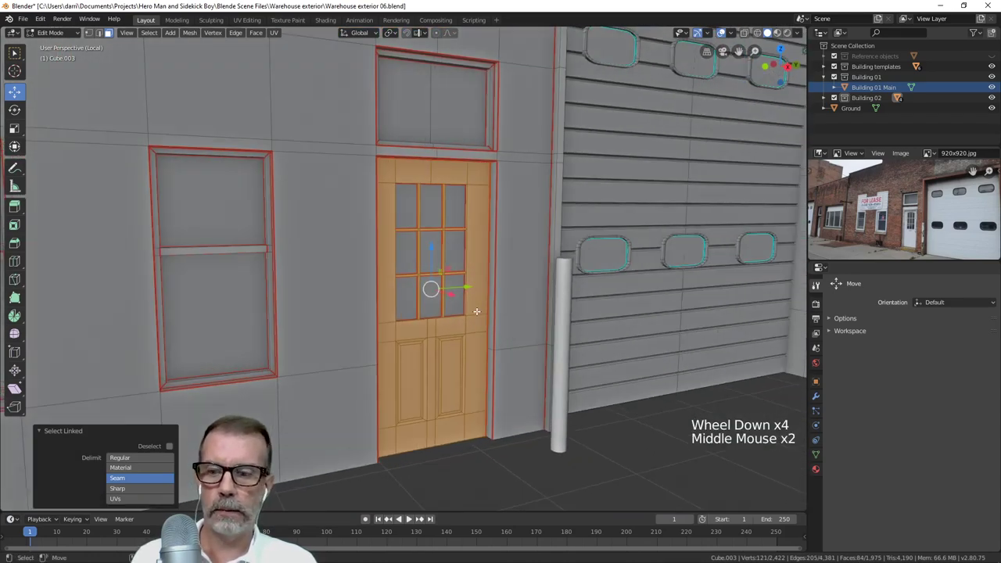
key("Tab")
key("Tab")
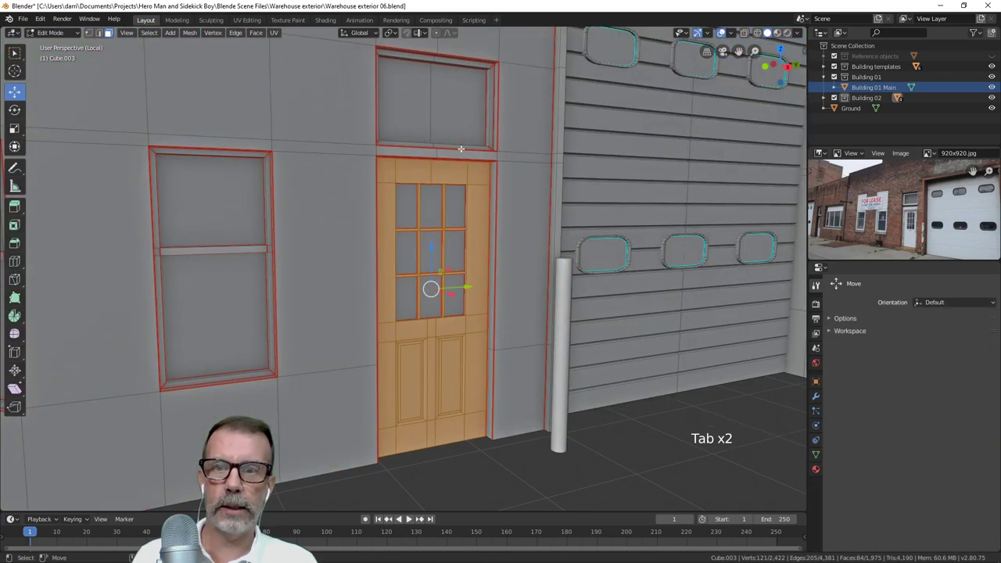
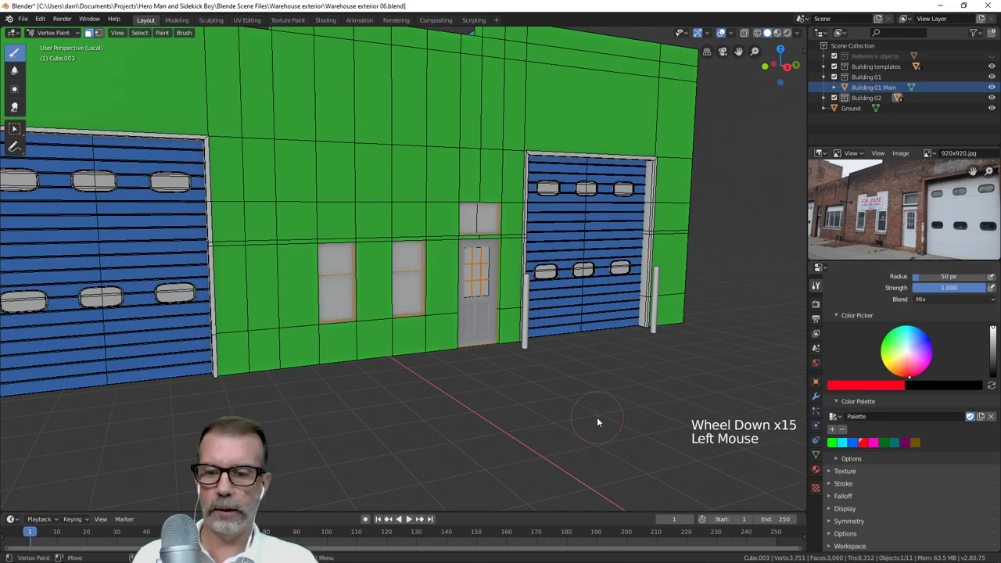
- Fill the entry door and window trim red, then orbit in close around the garage door windows
key("shift+k")
key("alt+a")
scroll("up", 3)
middle_click(576, 387)
scroll("down", 3)
middle_click(572, 376)
scroll("up", 3)
middle_click(558, 366)
middle_click(527, 289)
middle_click(446, 275)
scroll("up", 3)
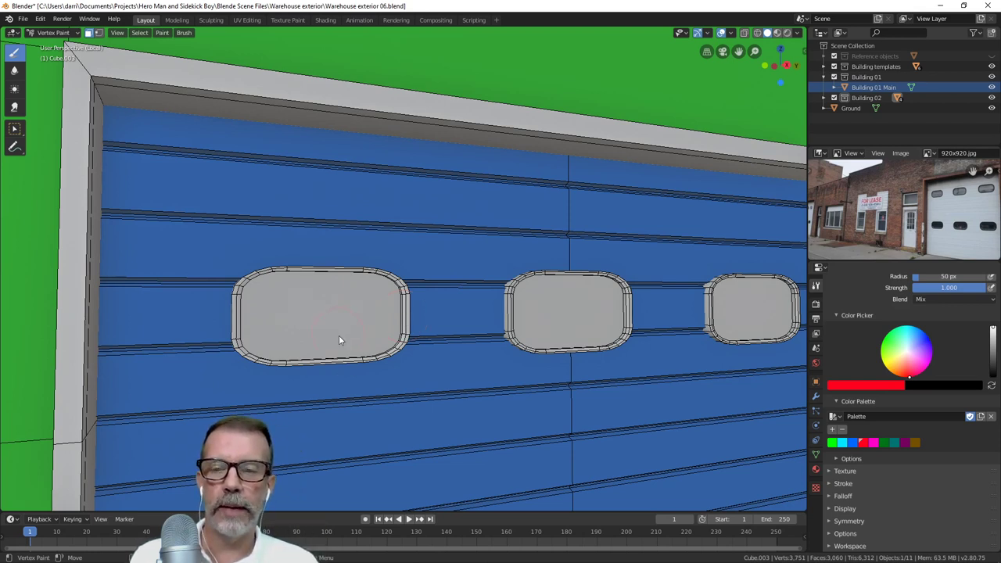
middle_click(401, 342)
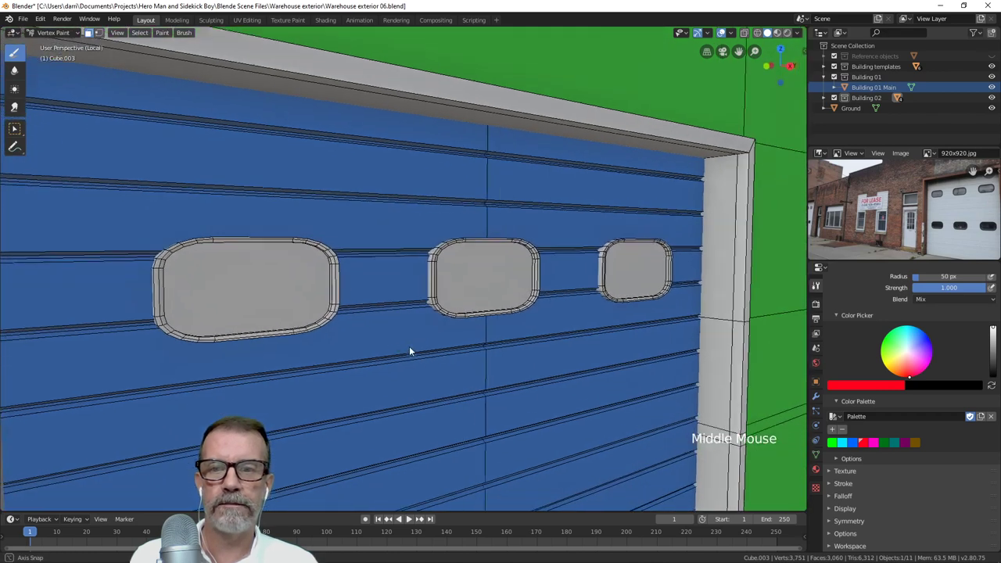
- In face mode select the garage door window rims with Select Linked and clear the rest of the selection
key("3")
scroll("down", 3)
middle_click(382, 345)
scroll("up", 3)
scroll("up", 3)
key("l")
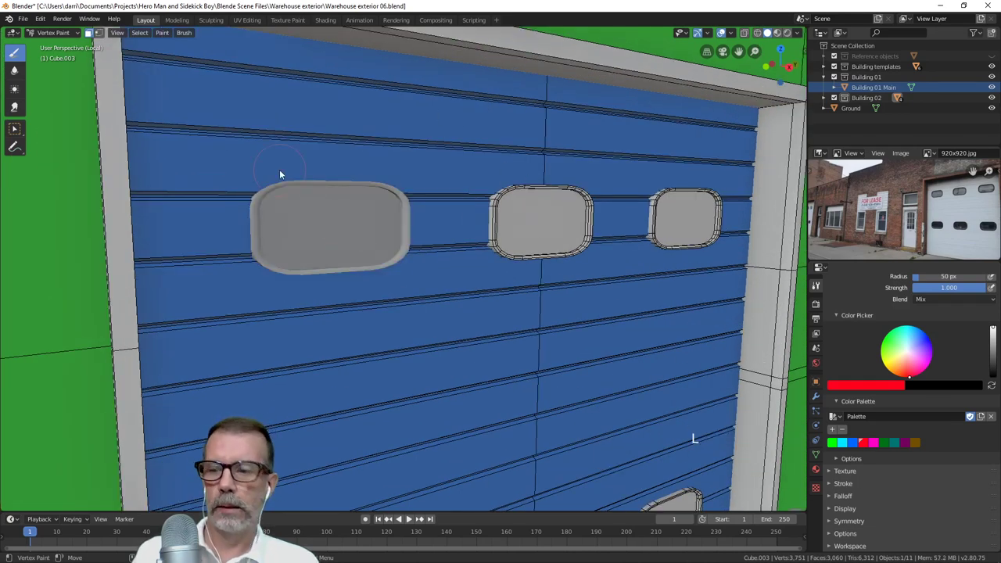
key("Tab")
key("alt+a")
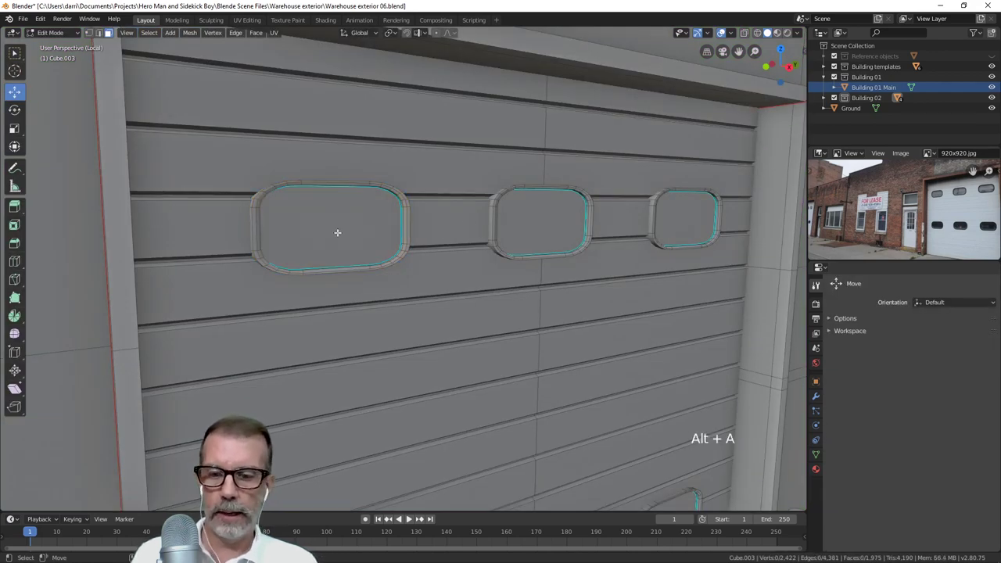
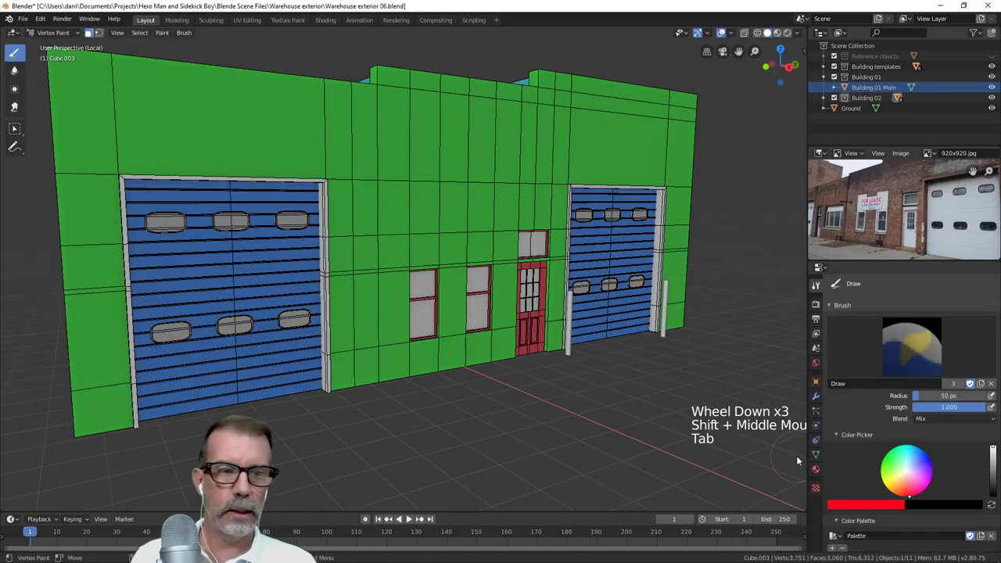
- Set the brush to magenta and fill the garage door windows, then go back to Edit Mode with nothing selected
scroll("down", 3)
left_click(876, 446)
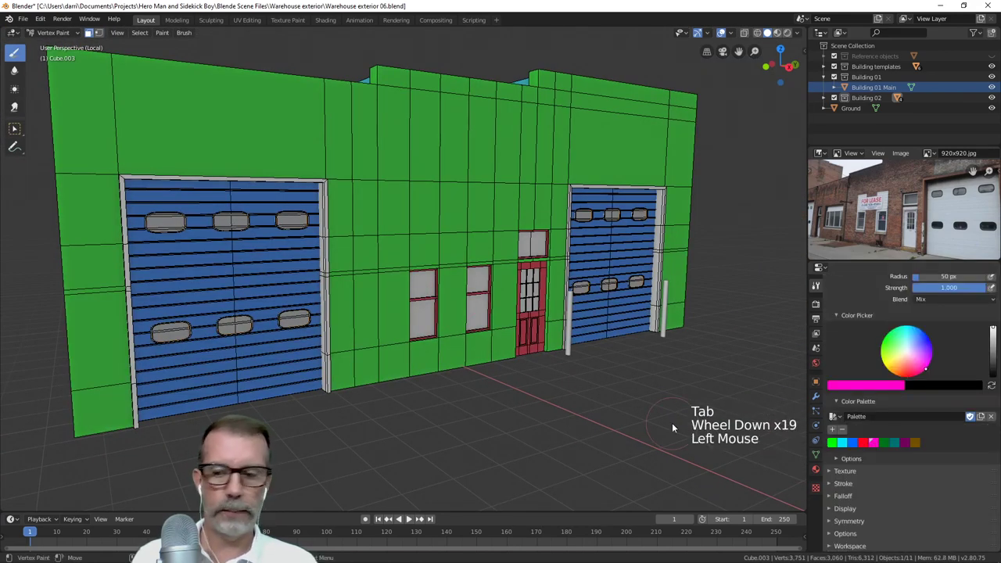
key("shift+k")
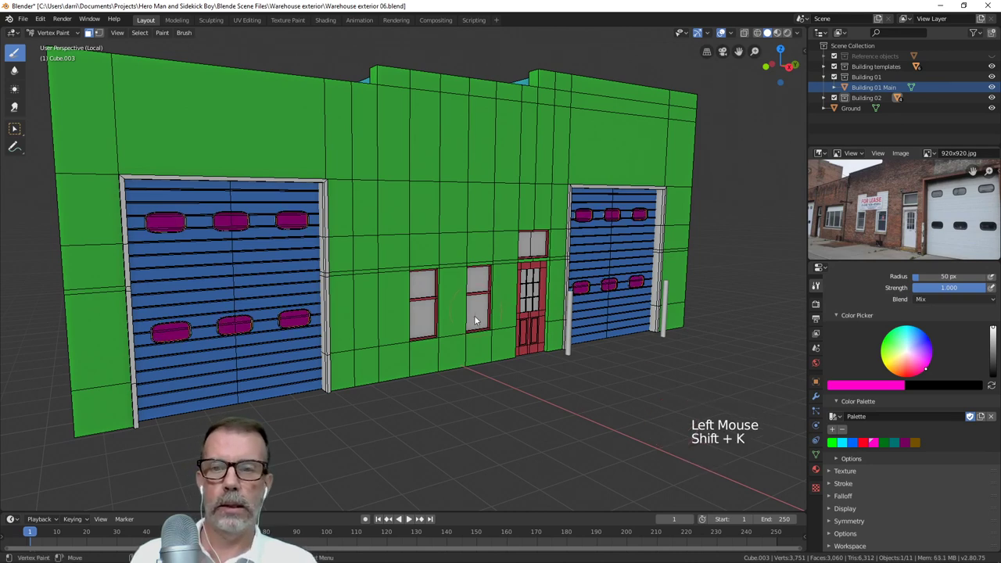
scroll("up", 3)
scroll("down", 3)
middle_click(481, 339)
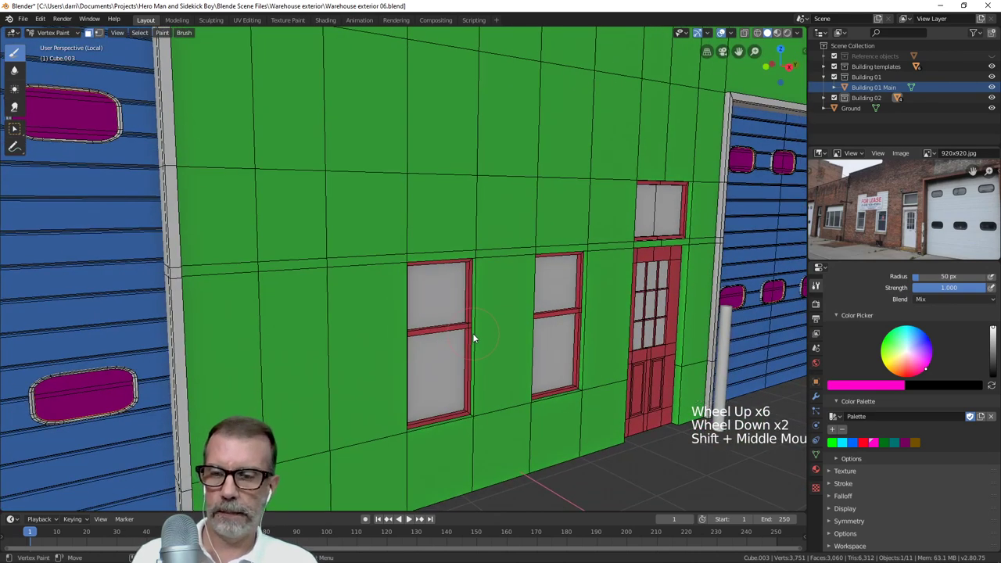
key("Tab")
key("alt+a")
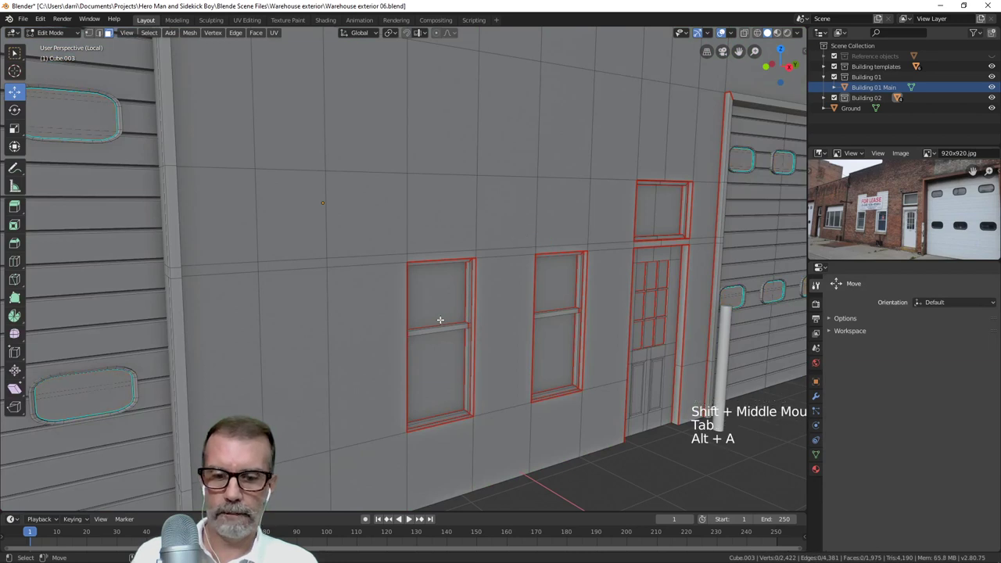
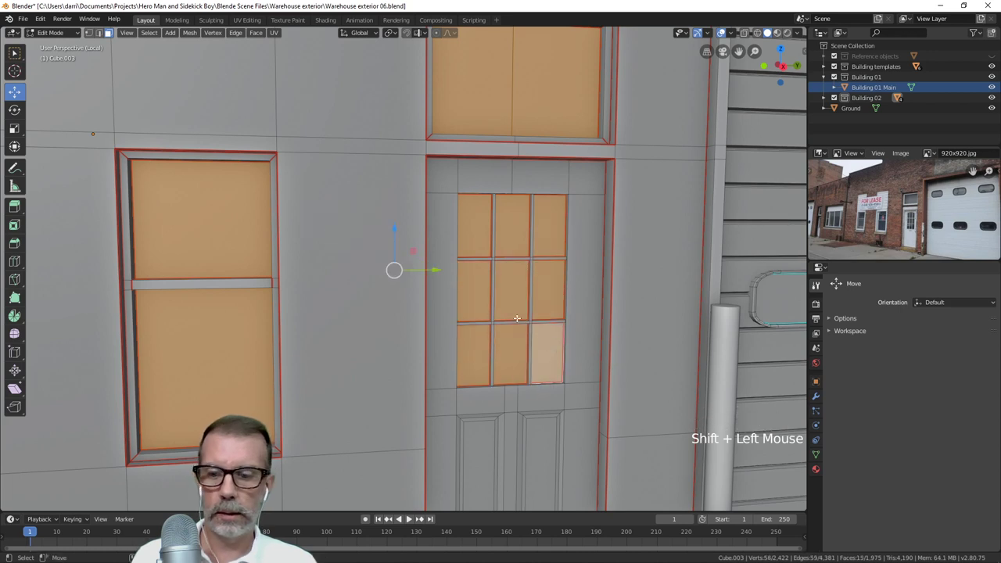
- Fill the remaining window selection and orbit to view the fully colour-coded facade from an angle
key("Tab")
scroll("down", 3)
scroll("down", 3)
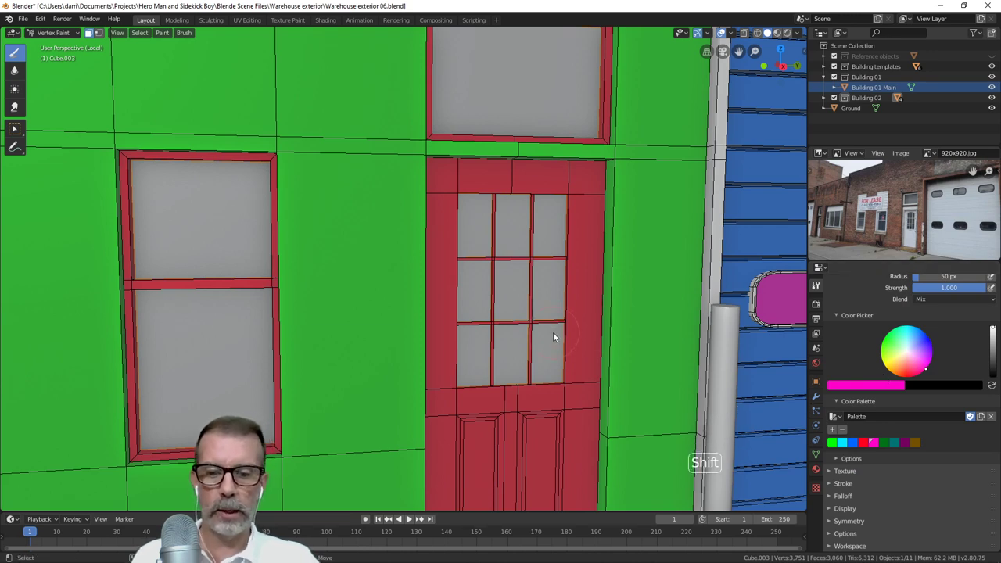
key("shift+k")
key("alt+a")
scroll("down", 3)
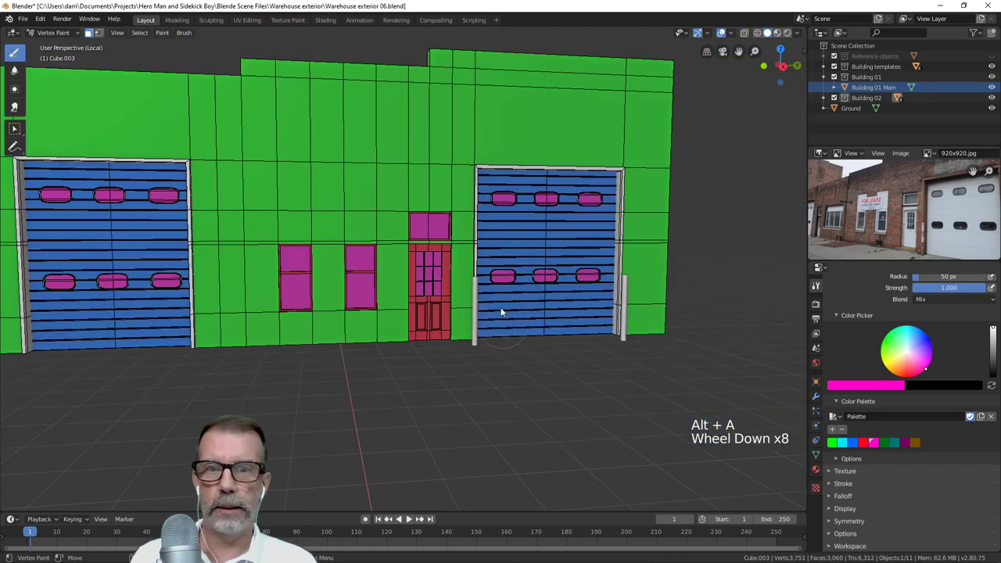
middle_click(495, 309)
middle_click(327, 269)
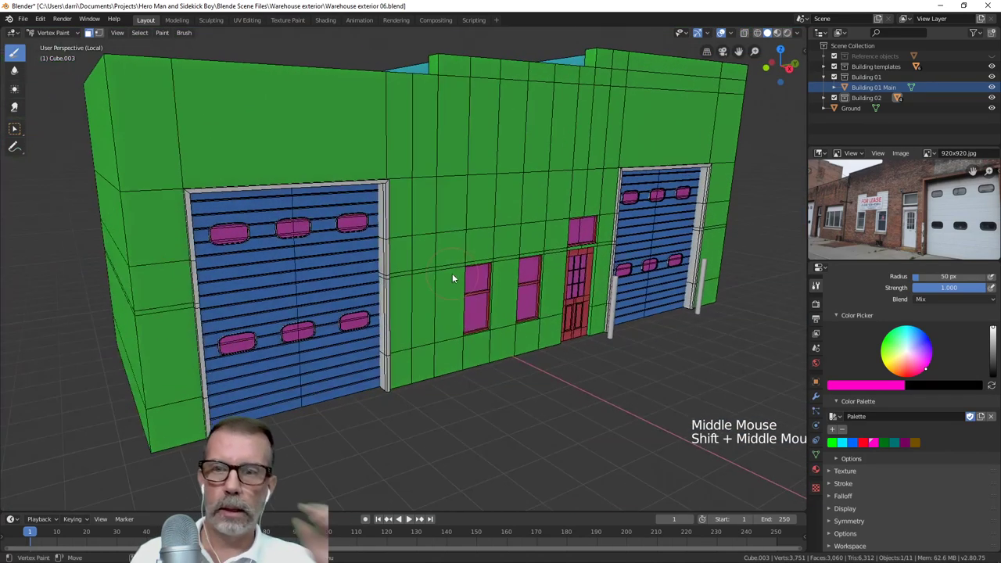
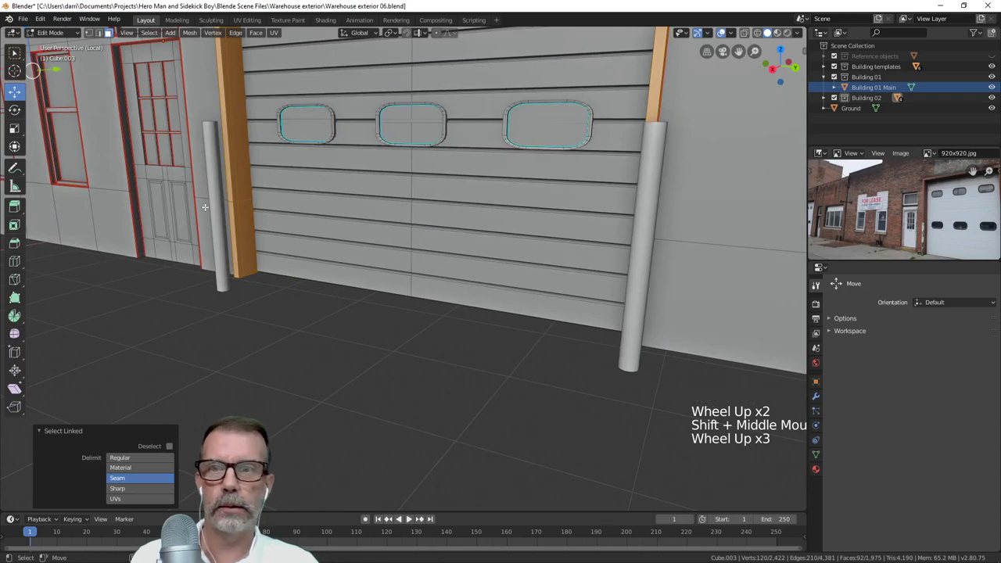
- Zoom the facade view before switching back to Vertex Paint mode
scroll("down", 3)
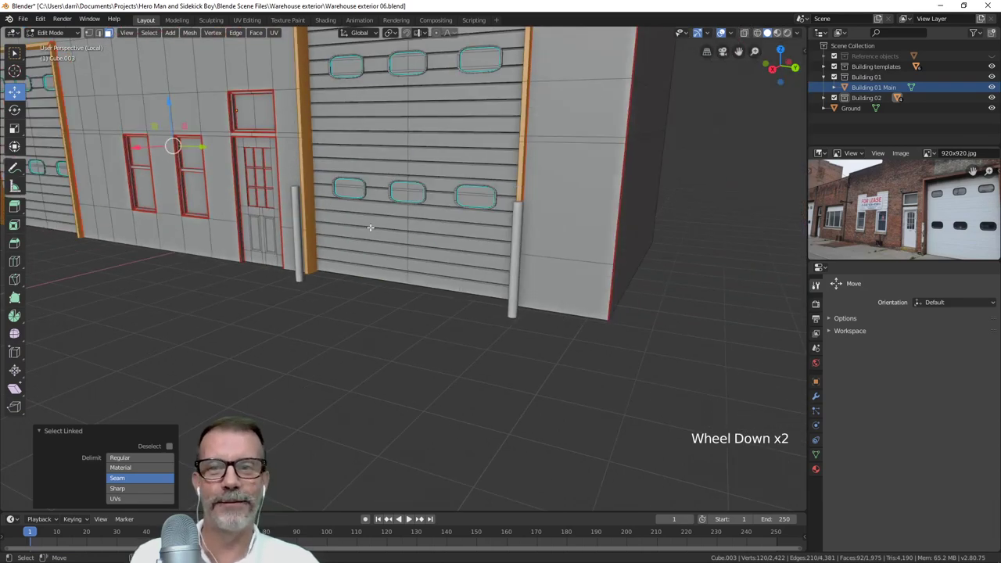
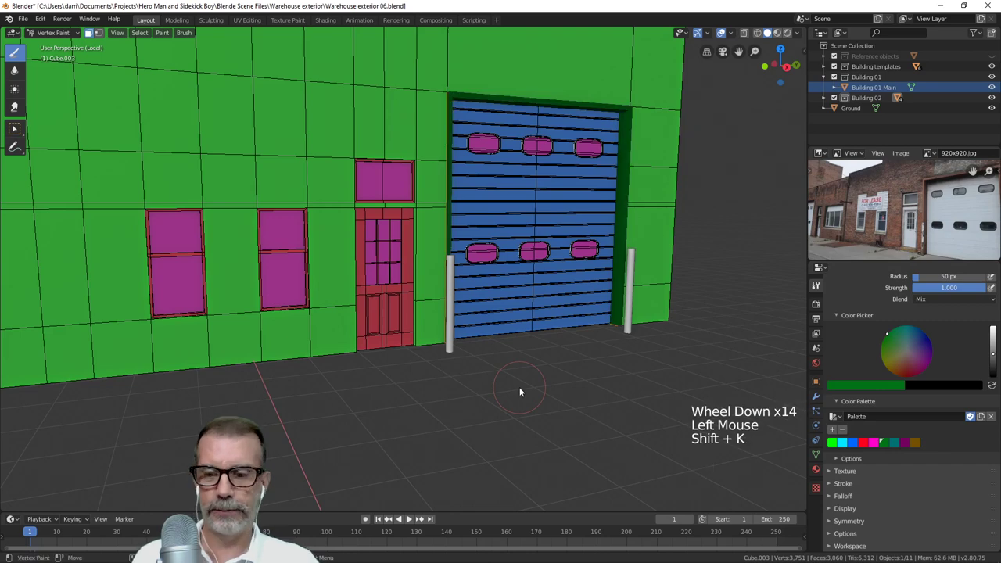
- Deselect everything and orbit out to view the whole warehouse with its unwrapped garage doors
key("alt+a")
scroll("down", 3)
middle_click(399, 295)
middle_click(416, 315)
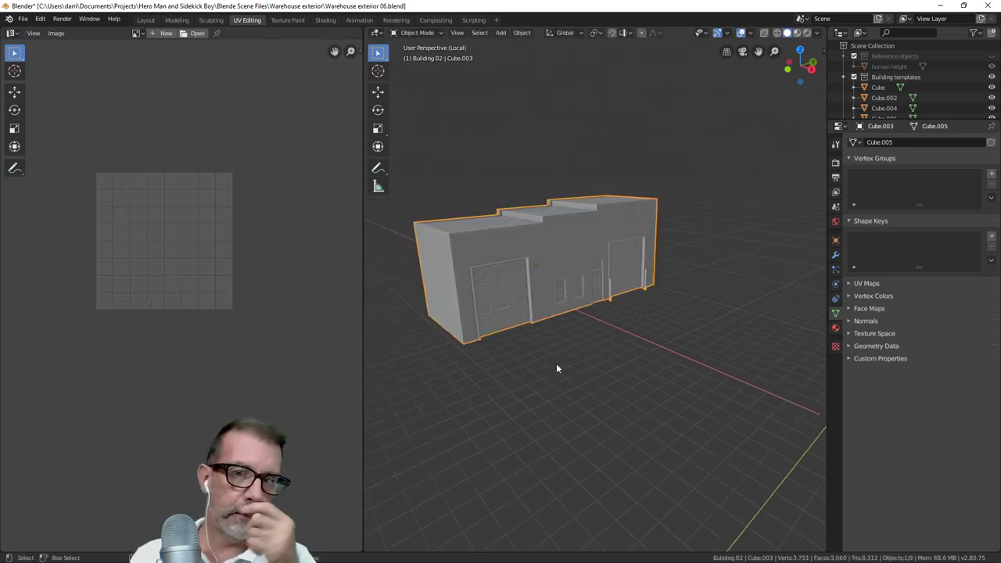
- Return to the Layout workspace and line the view up on the doors and bollards
key("Tab")
left_click(155, 22)
middle_click(559, 286)
scroll("up", 3)
middle_click(579, 310)
middle_click(574, 304)
- In Edit Mode select the linked bollard geometry, then switch the mesh to Vertex Paint mode
key("Tab")
key("alt+a")
scroll("up", 3)
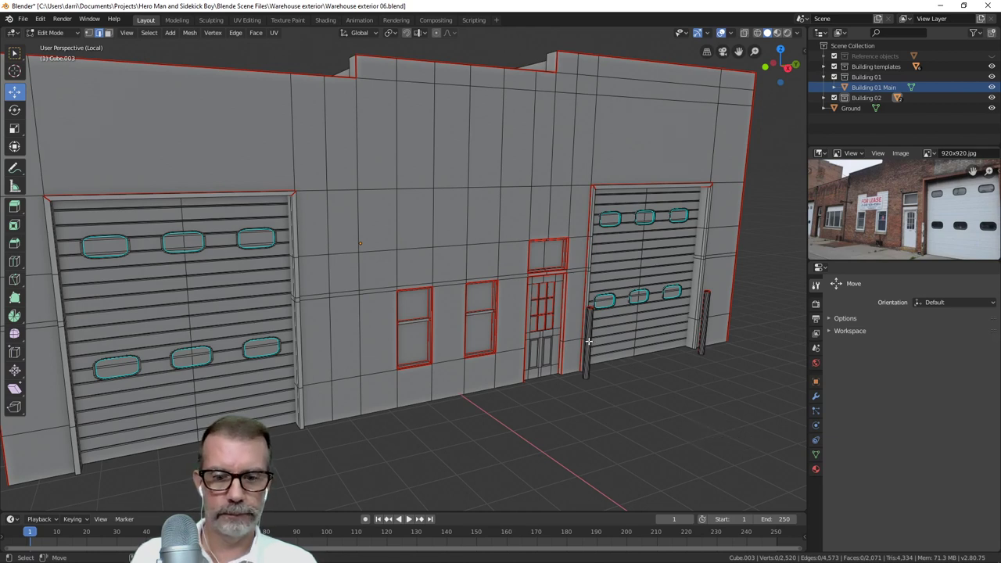
key("l")
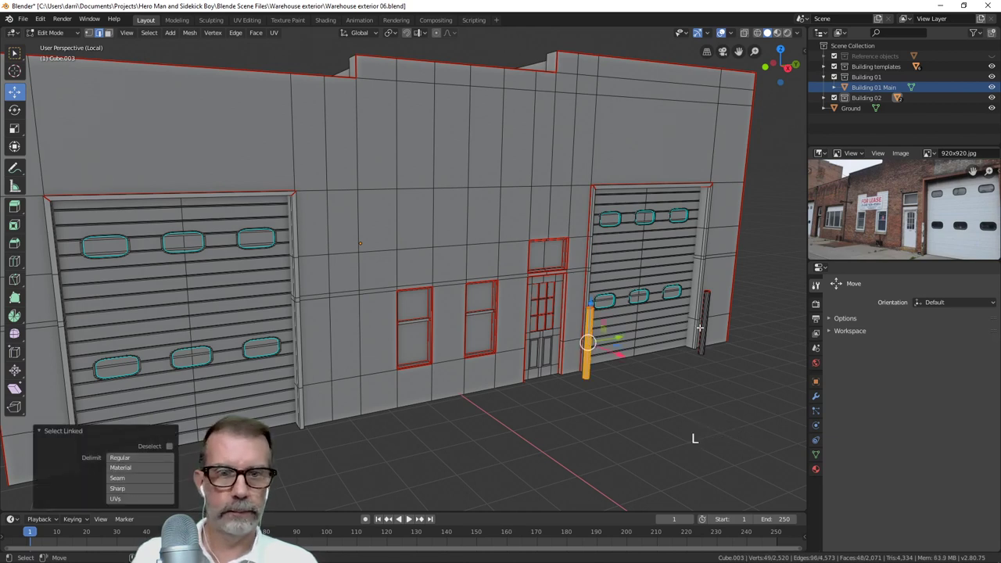
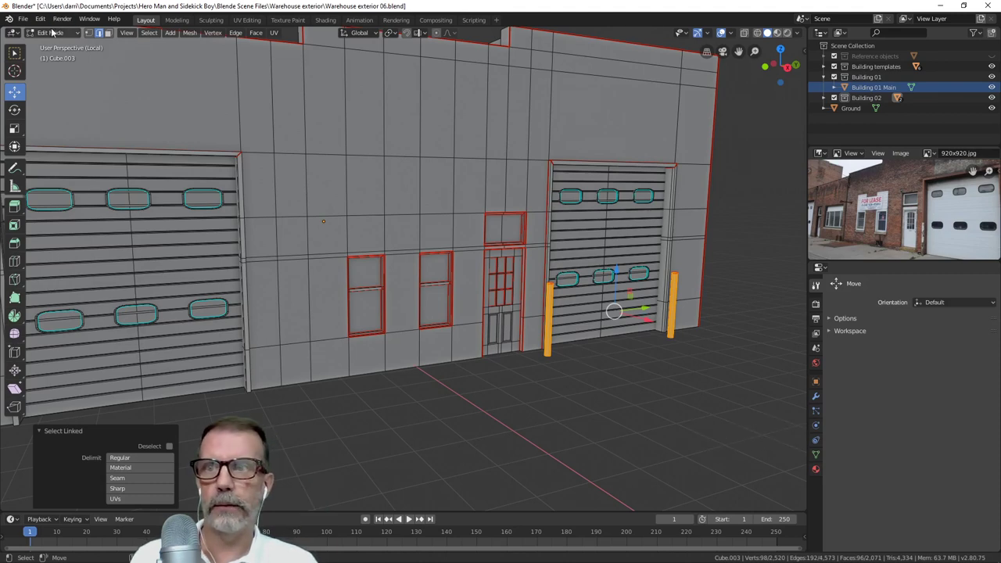
left_click(52, 35)
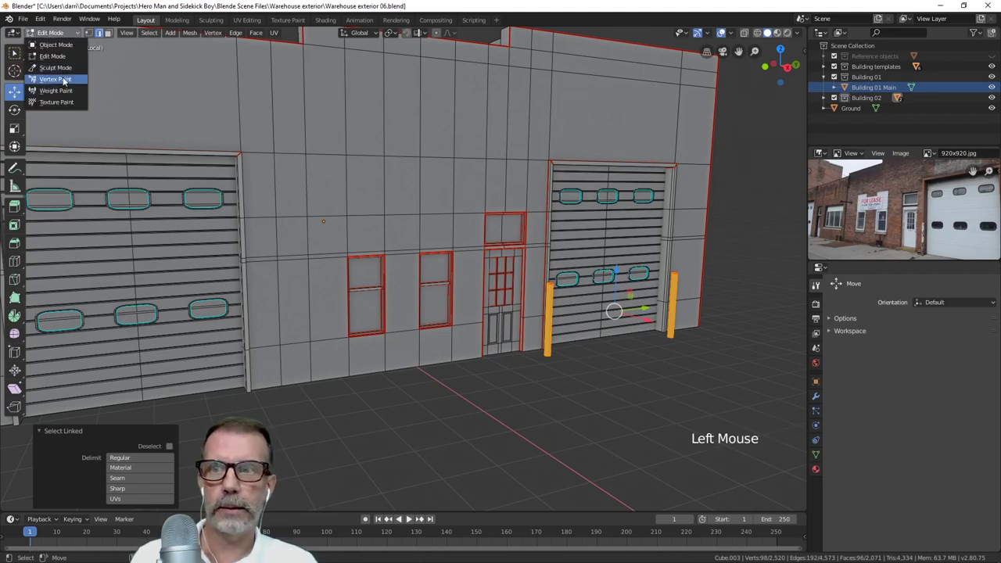
scroll("down", 3)
left_click(897, 448)
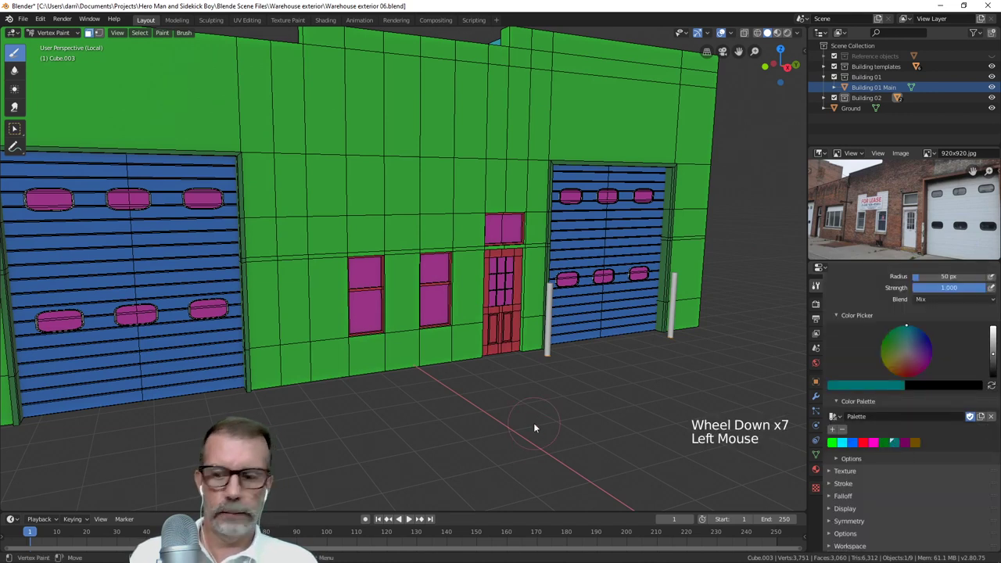
- Fill the selected bollards with the dark teal color ID (Shift+K)
key("shift+k")
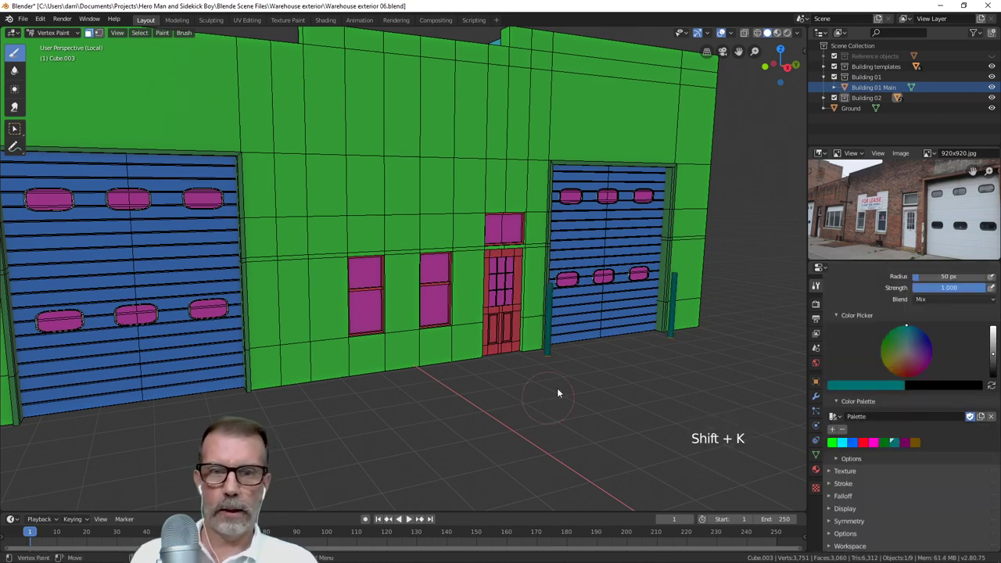
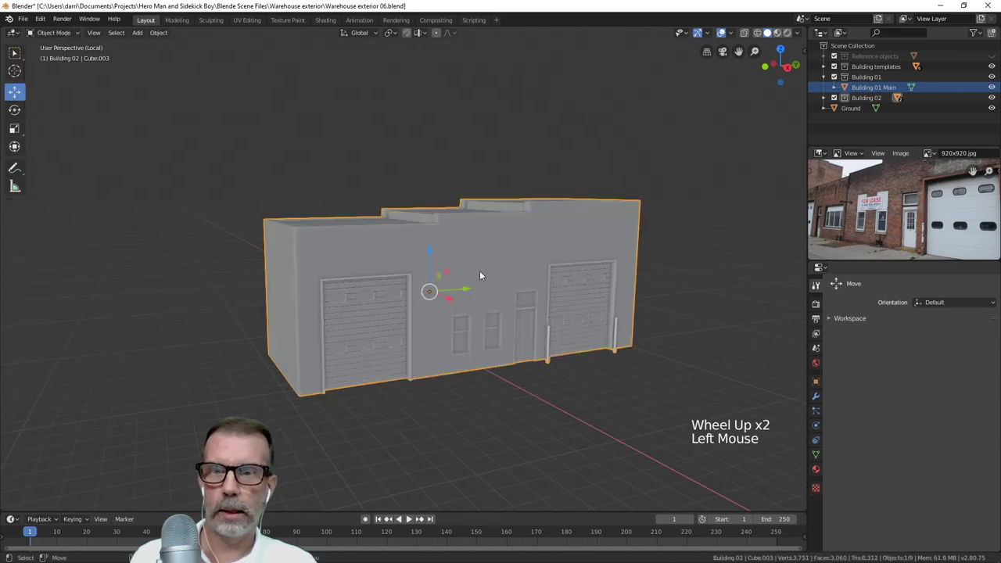
- Save the warehouse file and orbit to a straight-on front view of the finished building
key("ctrl+s")
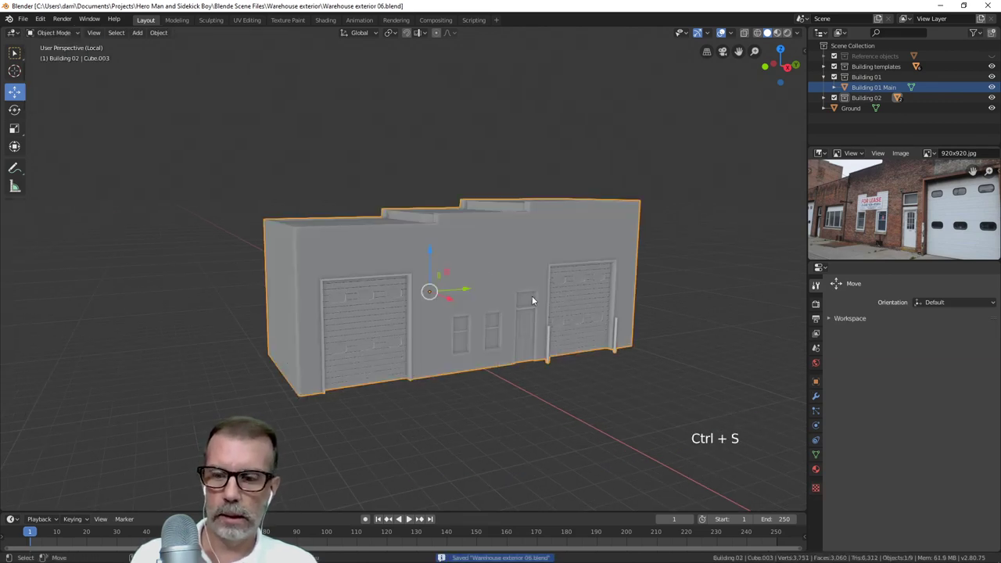
key("alt+a")
middle_click(579, 305)
middle_click(618, 328)
middle_click(523, 345)
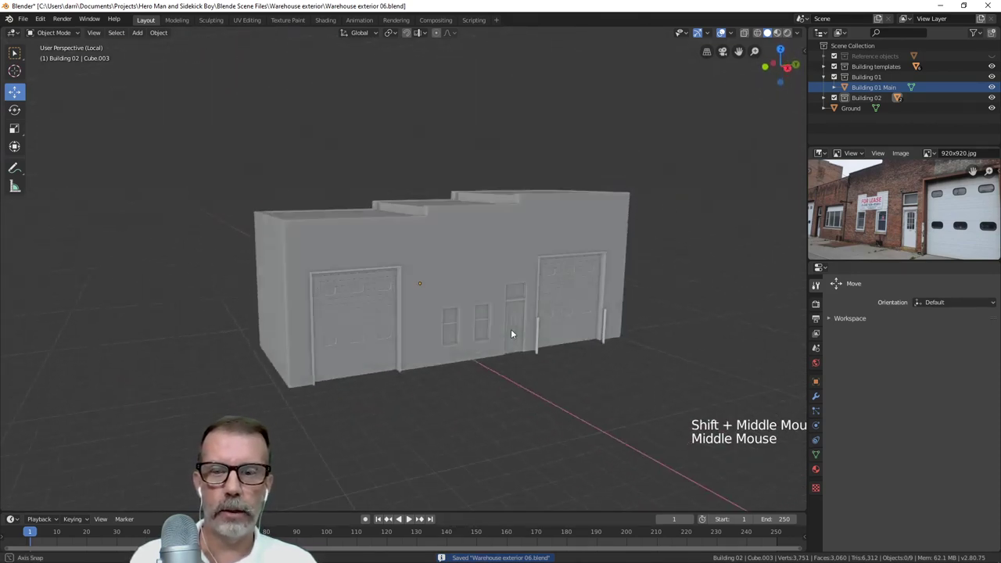
middle_click(660, 321)
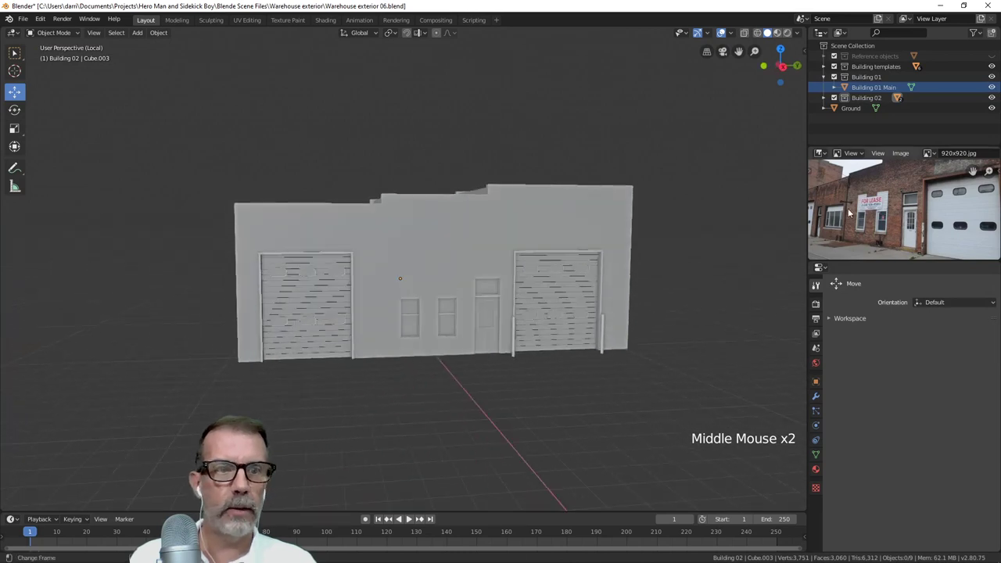
- Zoom and pan the reference photo toward the sign to compare with the model
scroll("up", 3)
middle_click(512, 345)
middle_click(534, 358)
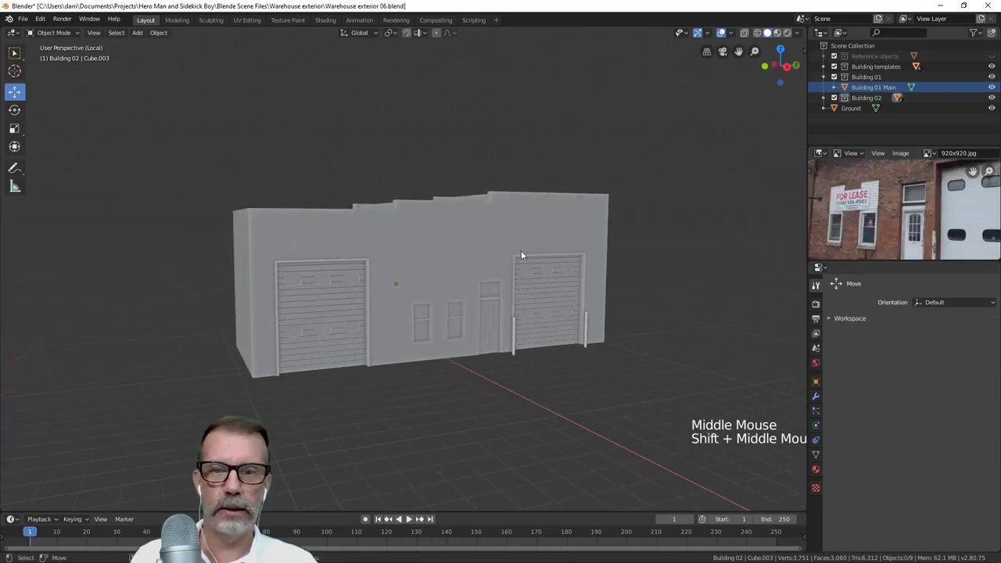